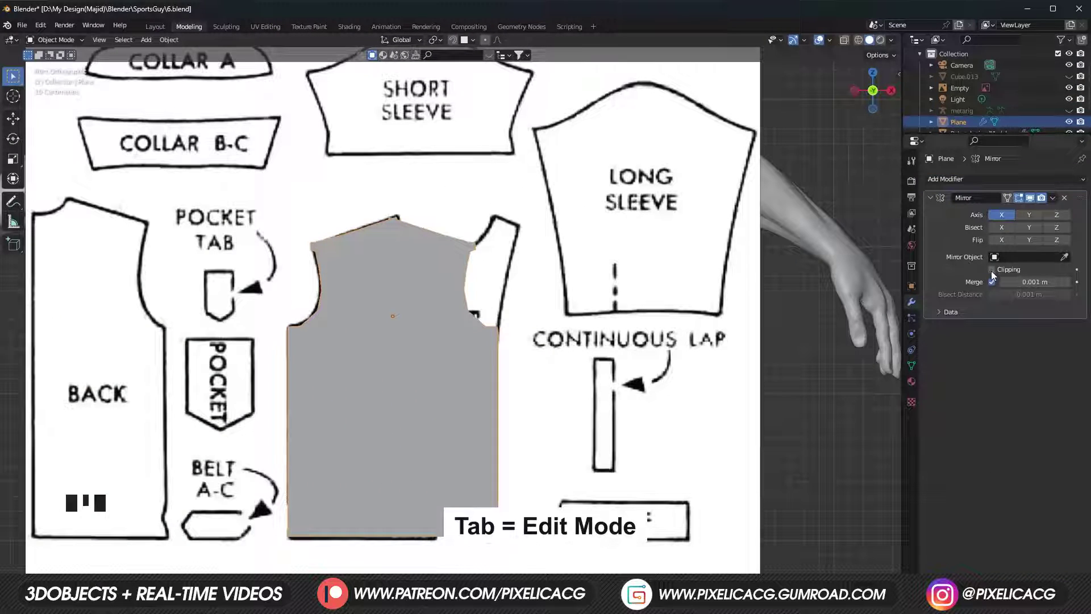
# Step: Enable Clipping on the Mirror modifier so centre vertices stay on the mirror seam
pyautogui.click(995, 273)
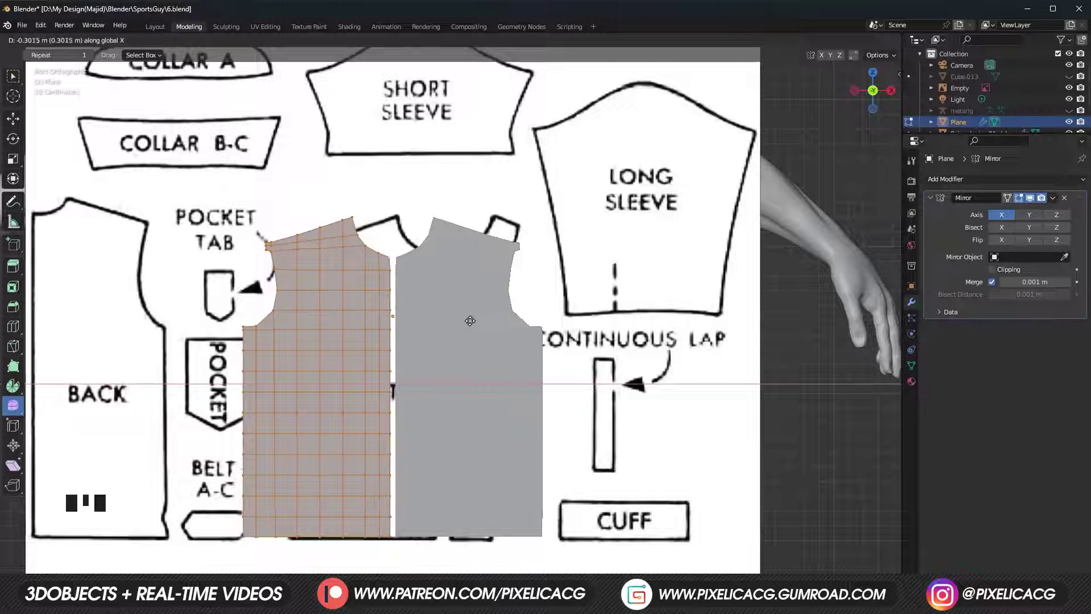
pyautogui.click(997, 272)
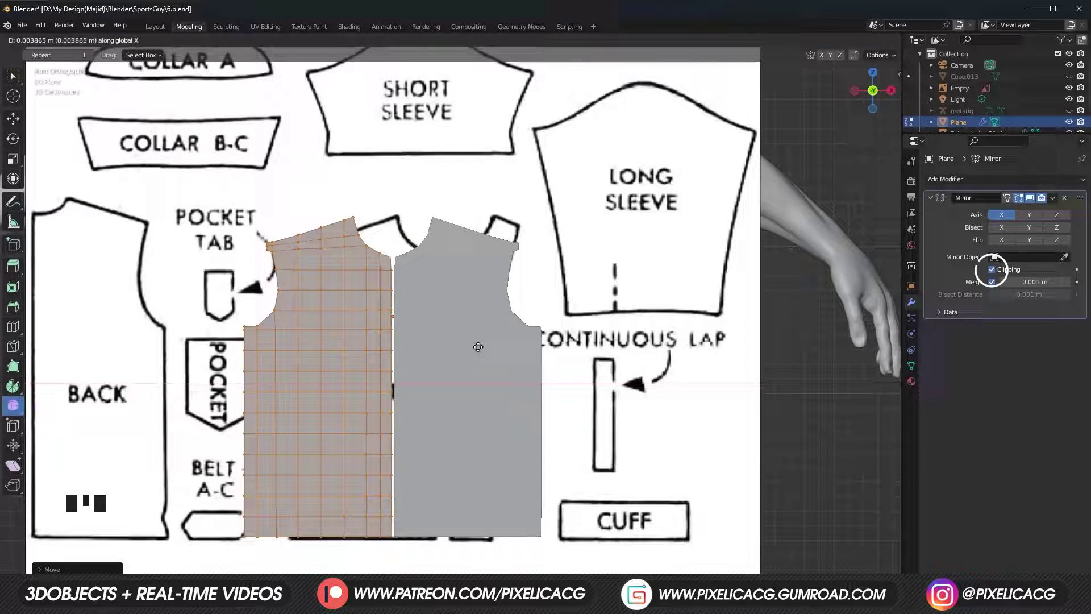
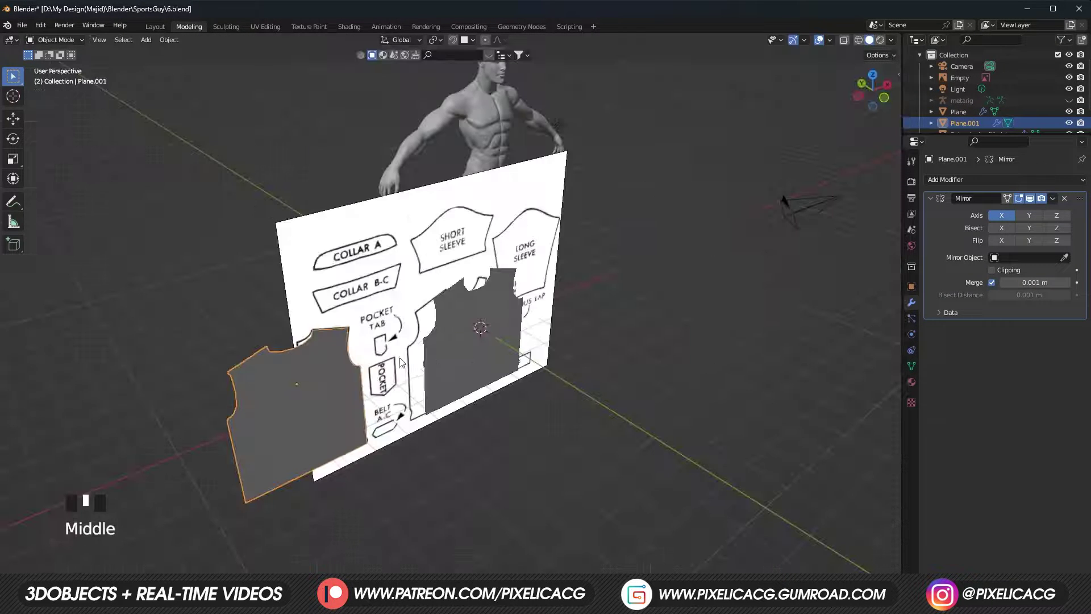
# Step: Move the shirt front piece along one axis so it sits centred in front of the body
pyautogui.click(403, 359)
pyautogui.press('h')
pyautogui.moveTo(444, 382); pyautogui.dragTo(456, 368)
pyautogui.click(457, 368)
pyautogui.press('g')
pyautogui.moveTo(523, 245); pyautogui.dragTo(471, 262)
pyautogui.press('g')
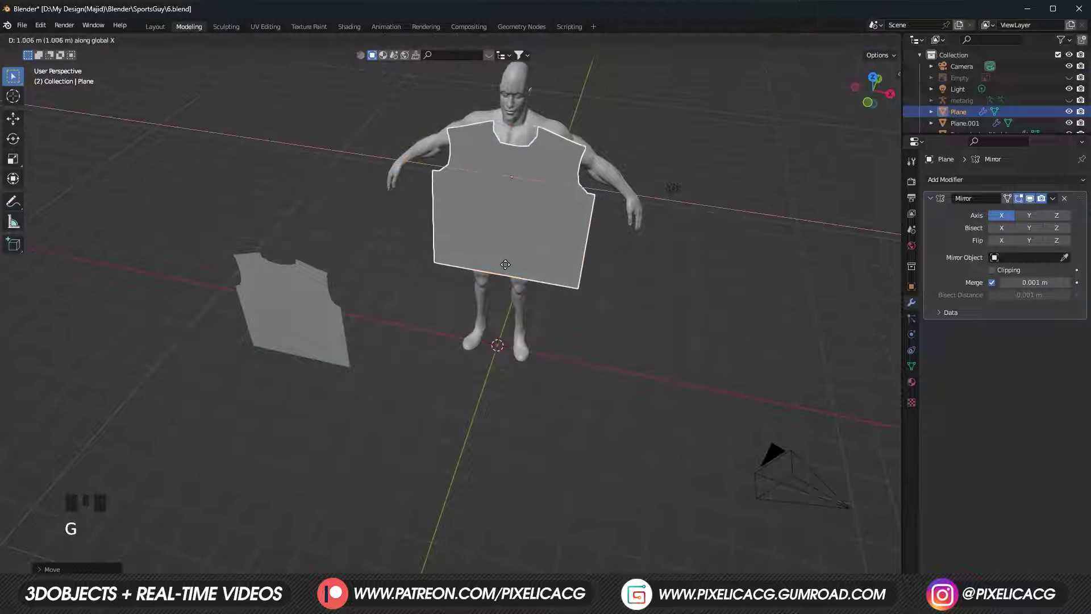
# Step: Rotate the back piece 180 degrees on Z and raise it behind the body at torso height
pyautogui.press('r')
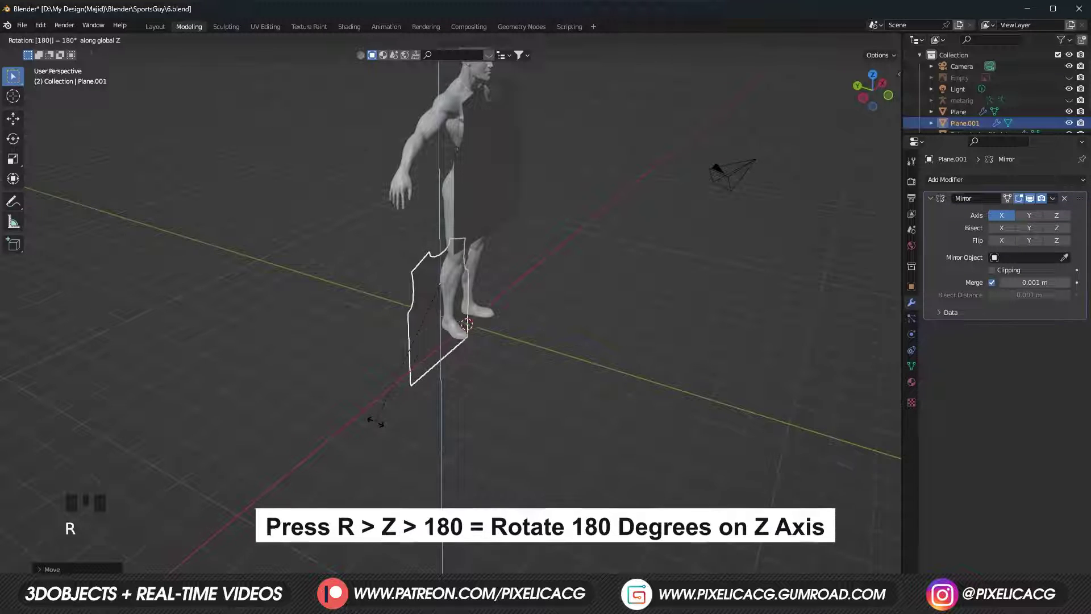
pyautogui.press('g')
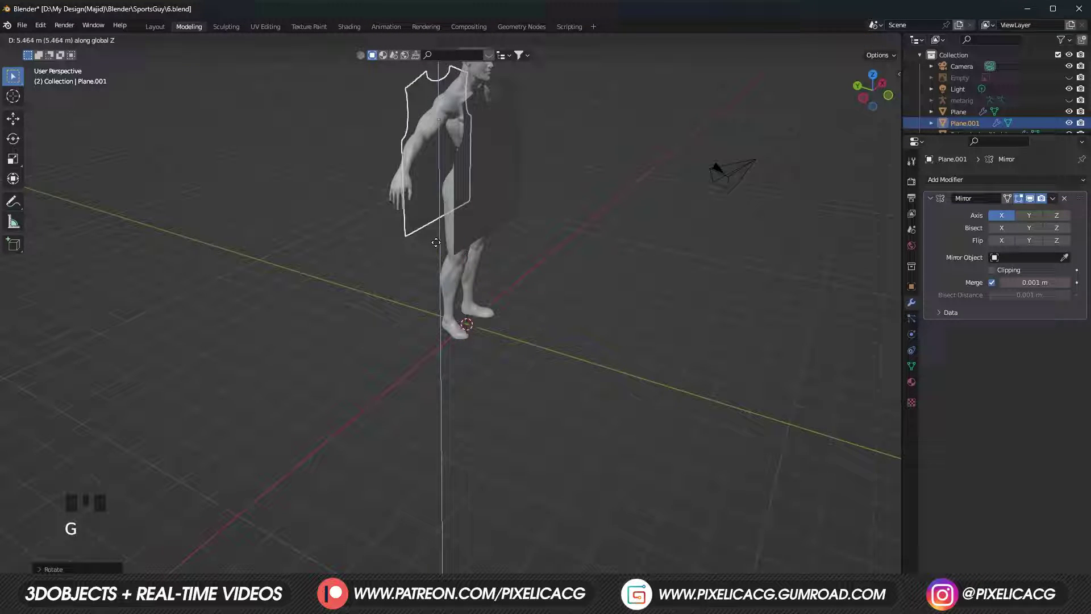
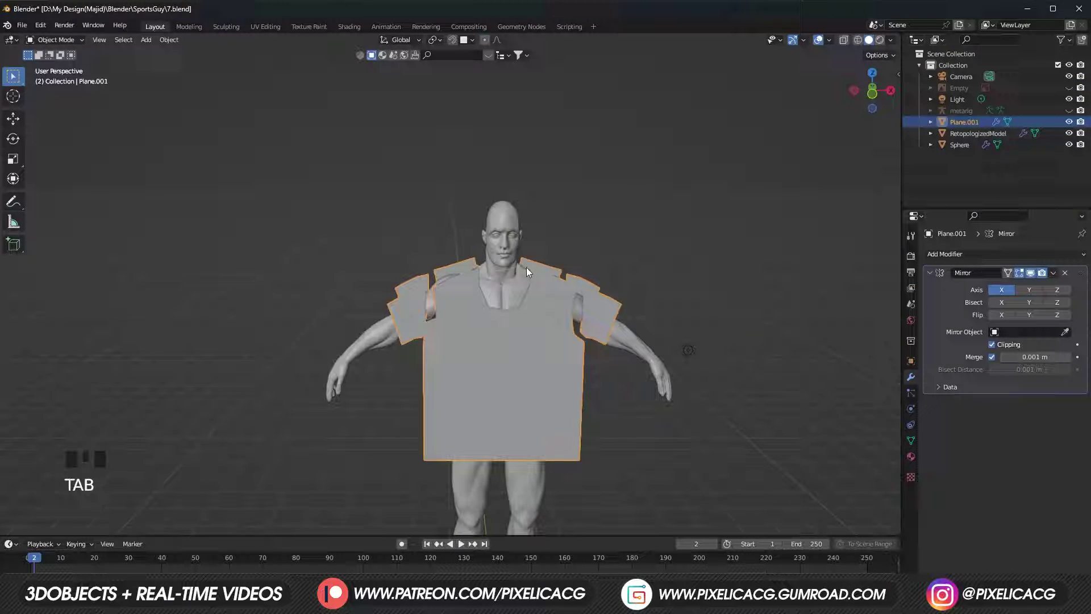
# Step: Select all shirt vertices in Edit Mode and subdivide them with an increased number of cuts
pyautogui.moveTo(511, 253); pyautogui.dragTo(581, 268)
pyautogui.scroll(3)
pyautogui.moveTo(572, 271); pyautogui.dragTo(541, 264)
pyautogui.press('Tab')
pyautogui.press('a')
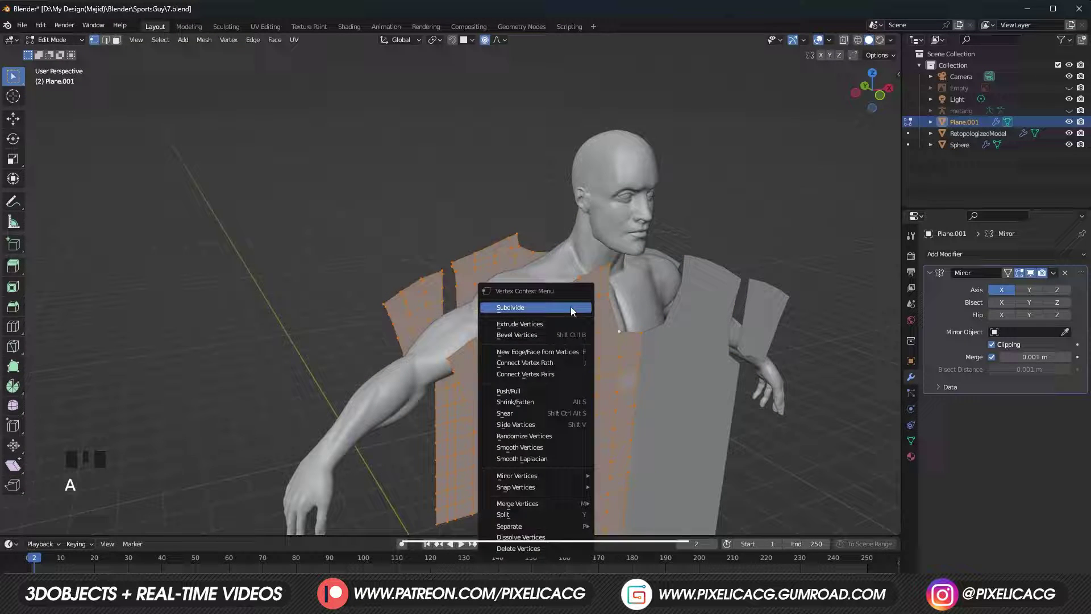
pyautogui.moveTo(559, 301); pyautogui.dragTo(655, 328)
pyautogui.moveTo(655, 328); pyautogui.dragTo(455, 281)
pyautogui.scroll(3)
pyautogui.press('2')
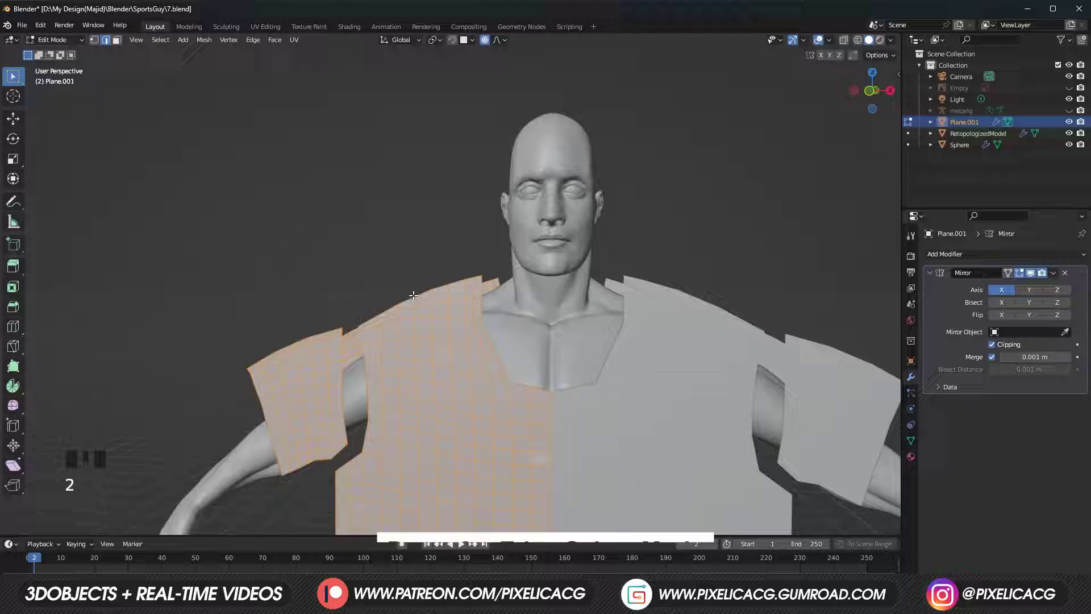
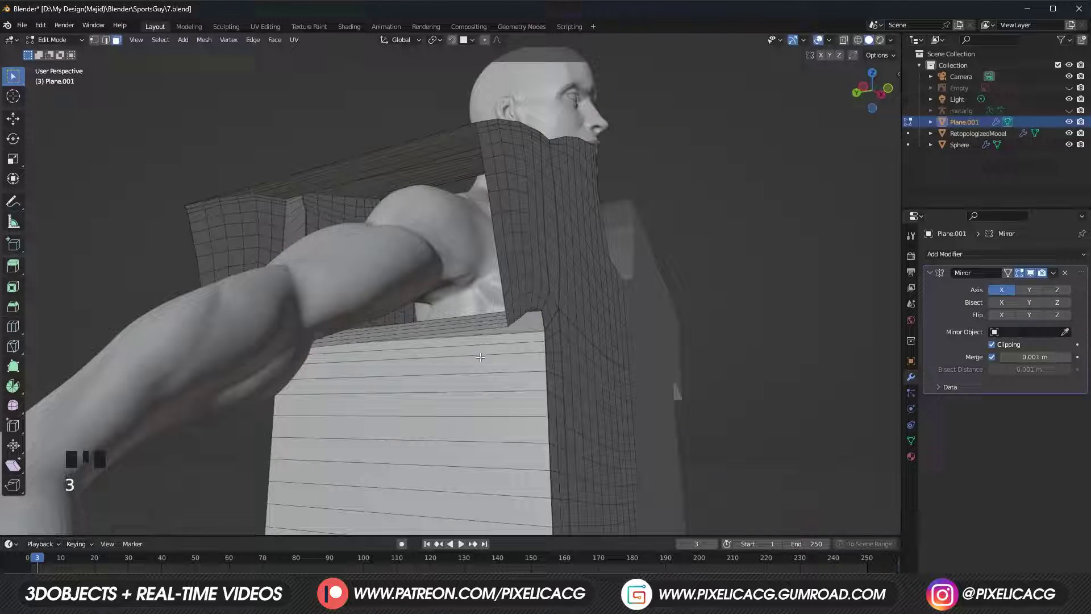
# Step: Select the side-seam edge loops and delete Only Faces, keeping the sewing edges
pyautogui.click(480, 355)
pyautogui.moveTo(481, 297); pyautogui.dragTo(435, 245)
pyautogui.click(436, 246)
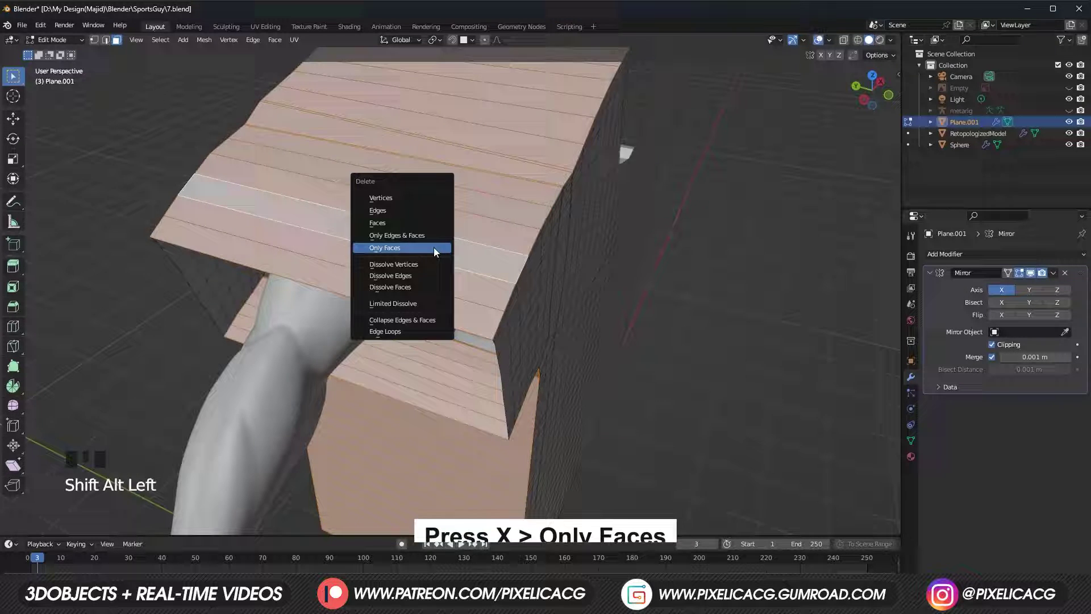
pyautogui.press('x')
pyautogui.scroll(3)
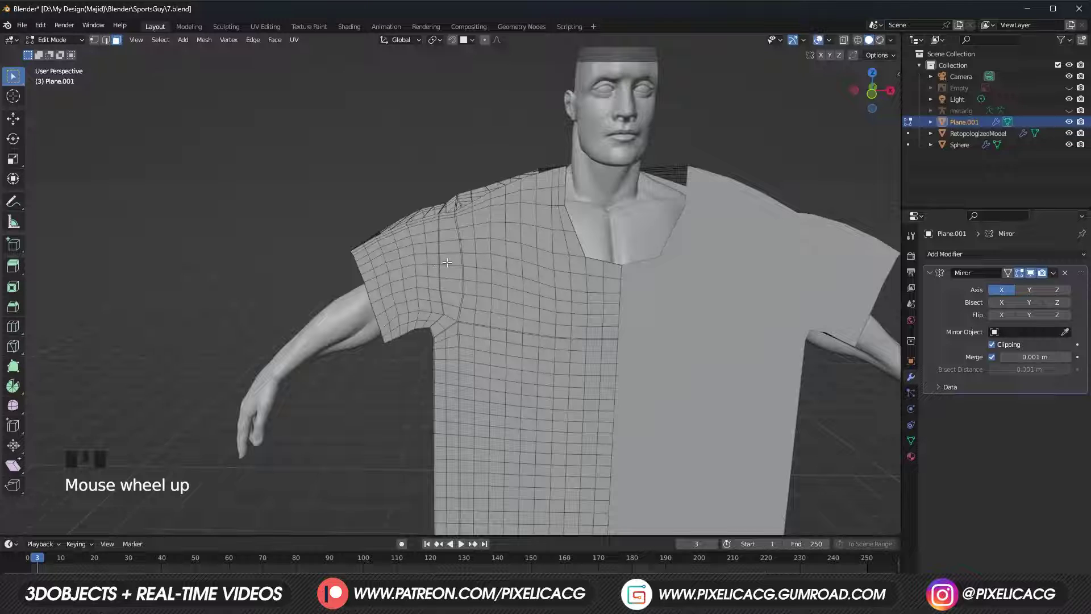
pyautogui.click(450, 257)
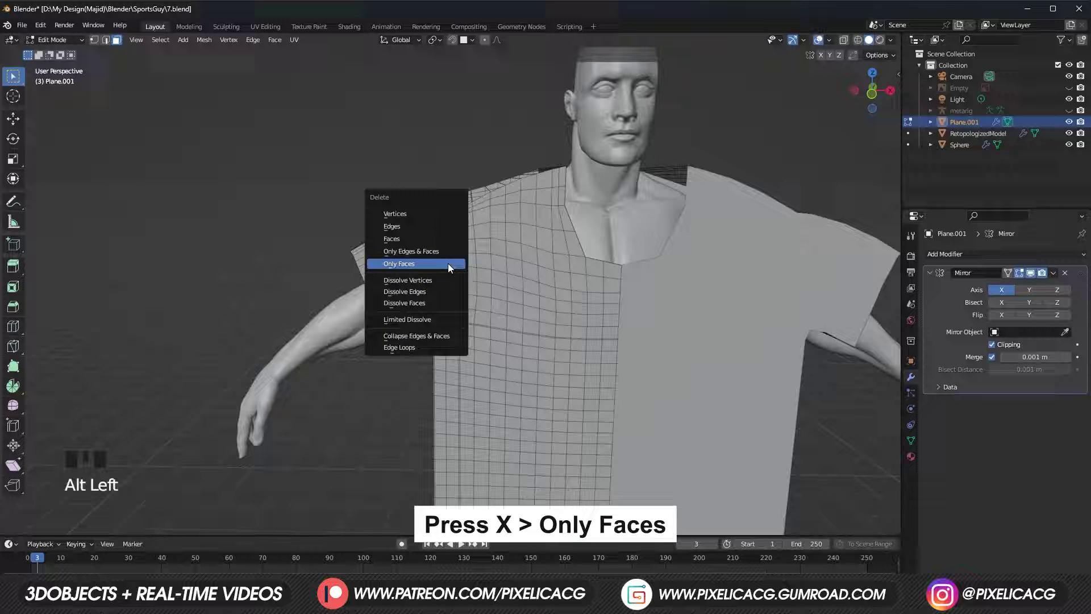
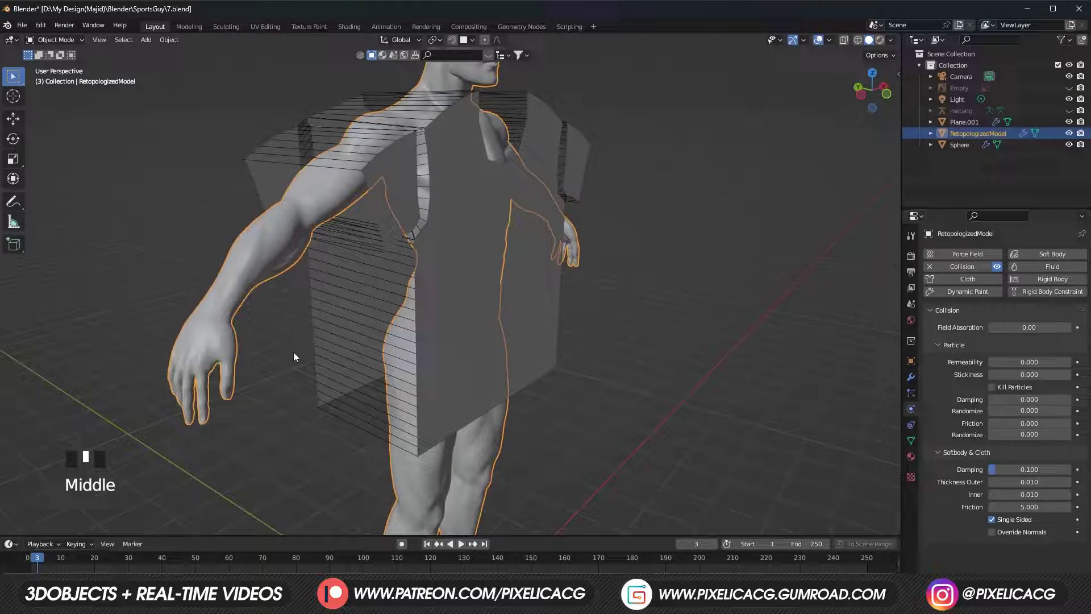
# Step: Play the cloth simulation to test the shirt draping, then stop playback
pyautogui.click(32, 556)
pyautogui.press('space')
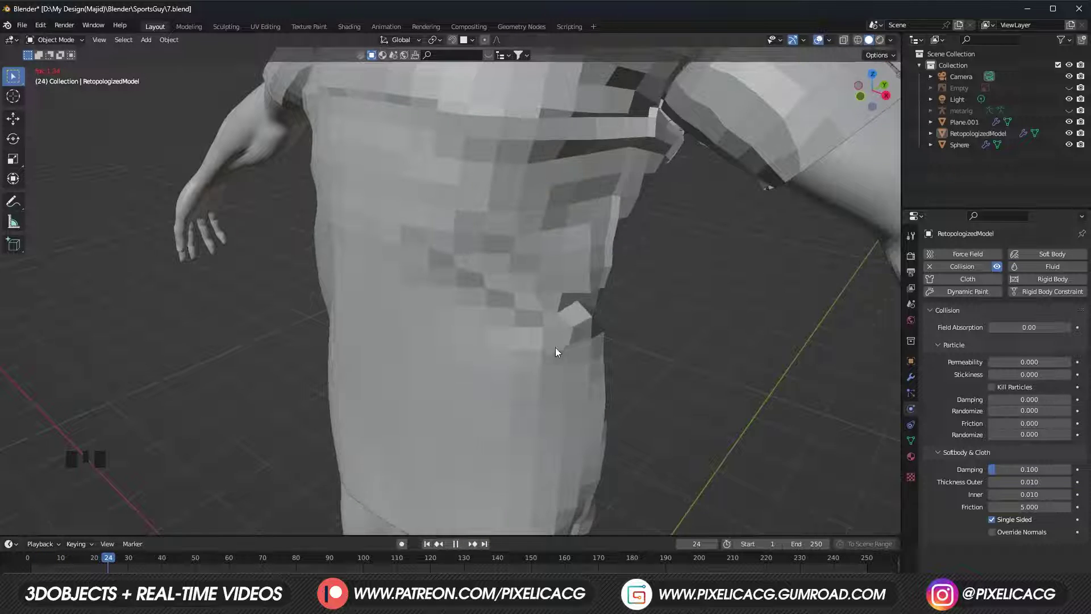
pyautogui.middleClick(619, 343)
pyautogui.scroll(-3)
pyautogui.moveTo(540, 326); pyautogui.dragTo(540, 311)
pyautogui.click(541, 311)
pyautogui.press('ctrl+1')
# Step: Set a negative Shrinking Factor on the shirt cloth to tighten the sewn seams
pyautogui.moveTo(578, 330); pyautogui.dragTo(530, 328)
pyautogui.scroll(-3)
pyautogui.scroll(3)
pyautogui.moveTo(506, 333); pyautogui.dragTo(568, 329)
pyautogui.moveTo(563, 335); pyautogui.dragTo(140, 502)
# Step: Play the cloth simulation and inspect how the shirt drapes on the body
pyautogui.click(140, 503)
pyautogui.press('space')
pyautogui.moveTo(454, 387); pyautogui.dragTo(522, 387)
pyautogui.scroll(-3)
pyautogui.scroll(-3)
pyautogui.scroll(-3)
pyautogui.scroll(-3)
# Step: Move the hem vertices vertically with proportional editing to reshape the shirt panel
pyautogui.press('g')
pyautogui.press('ctrl+z')
pyautogui.click(486, 42)
pyautogui.press('g')
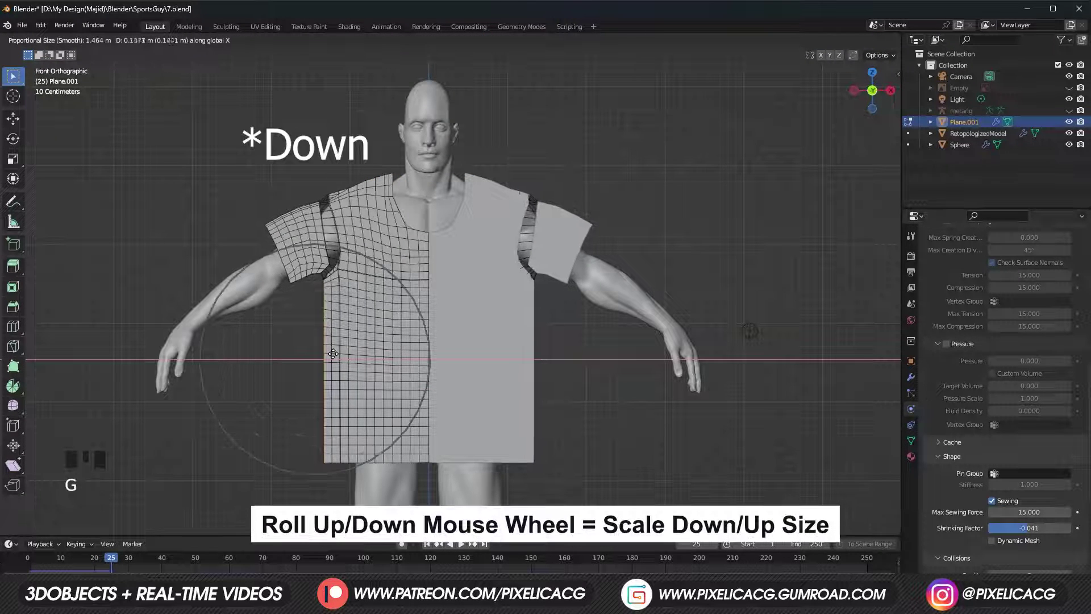
pyautogui.press('g')
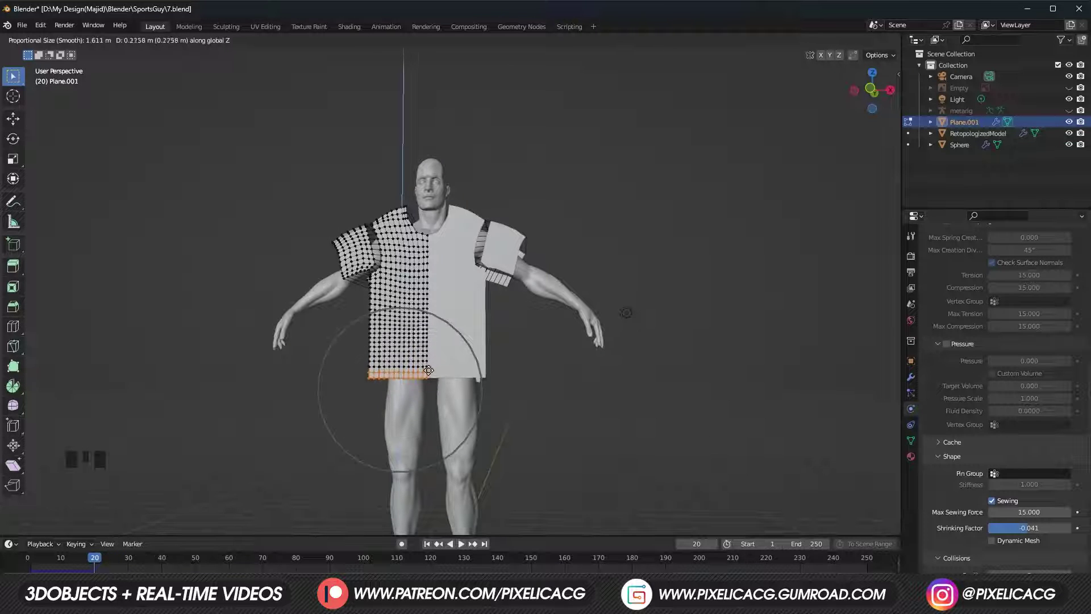
# Step: Rerun the simulation and set a positive Shrinking Factor for a snug fit
pyautogui.press('space')
pyautogui.moveTo(515, 326); pyautogui.dragTo(475, 304)
pyautogui.rightClick(475, 304)
pyautogui.moveTo(957, 492); pyautogui.dragTo(187, 472)
# Step: Play the simulation, inspect the draped shirt up close, and begin adding modifiers
pyautogui.press('space')
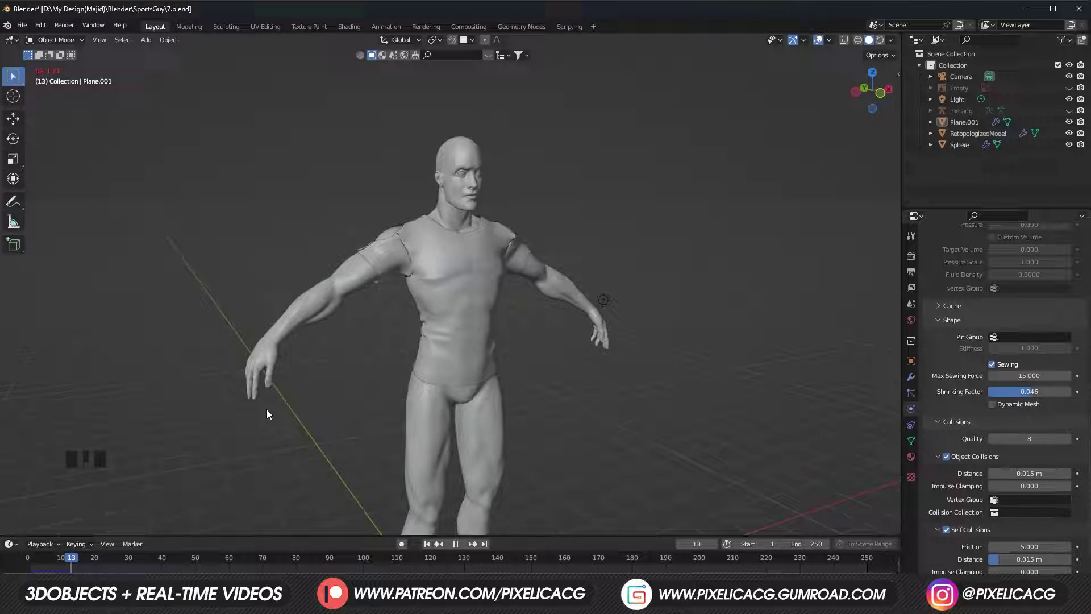
pyautogui.moveTo(532, 413); pyautogui.dragTo(877, 450)
pyautogui.click(877, 449)
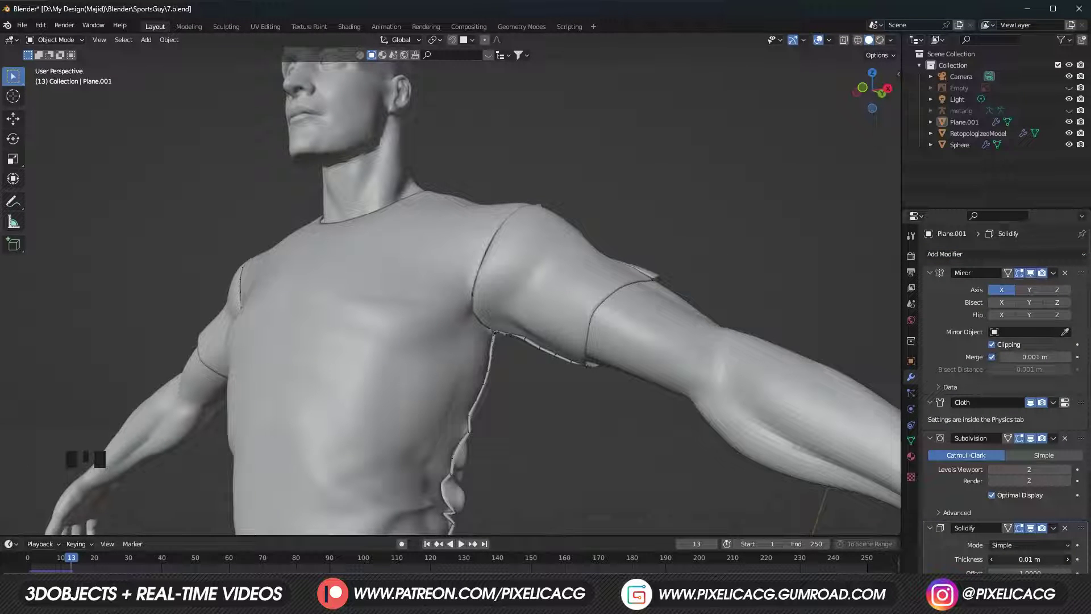
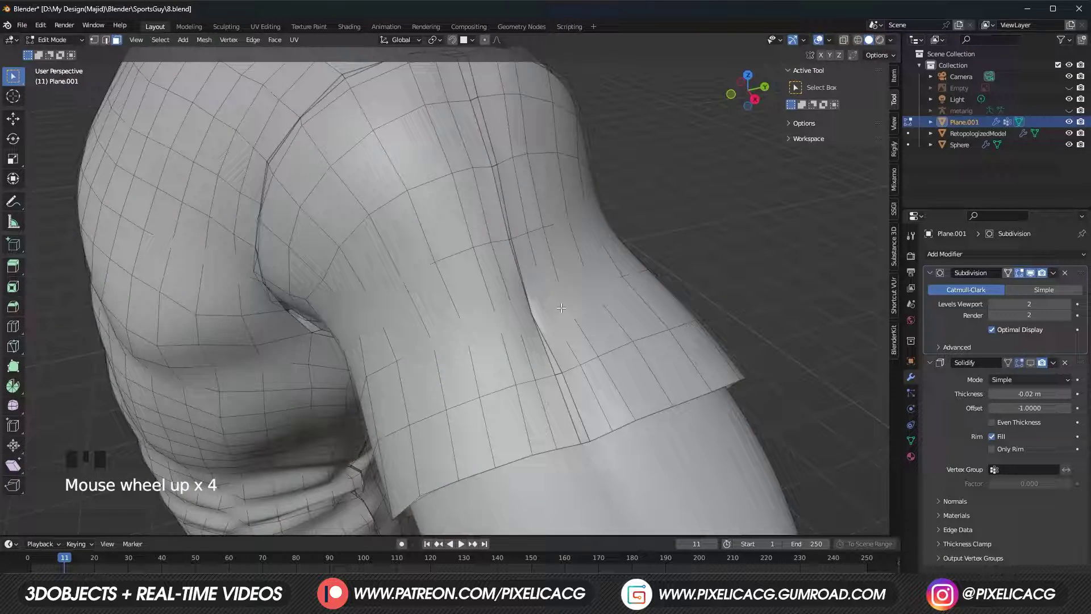
# Step: Orbit behind the shirt and switch to edge selection to clean up the mesh
pyautogui.moveTo(556, 304); pyautogui.dragTo(492, 428)
pyautogui.press('2')
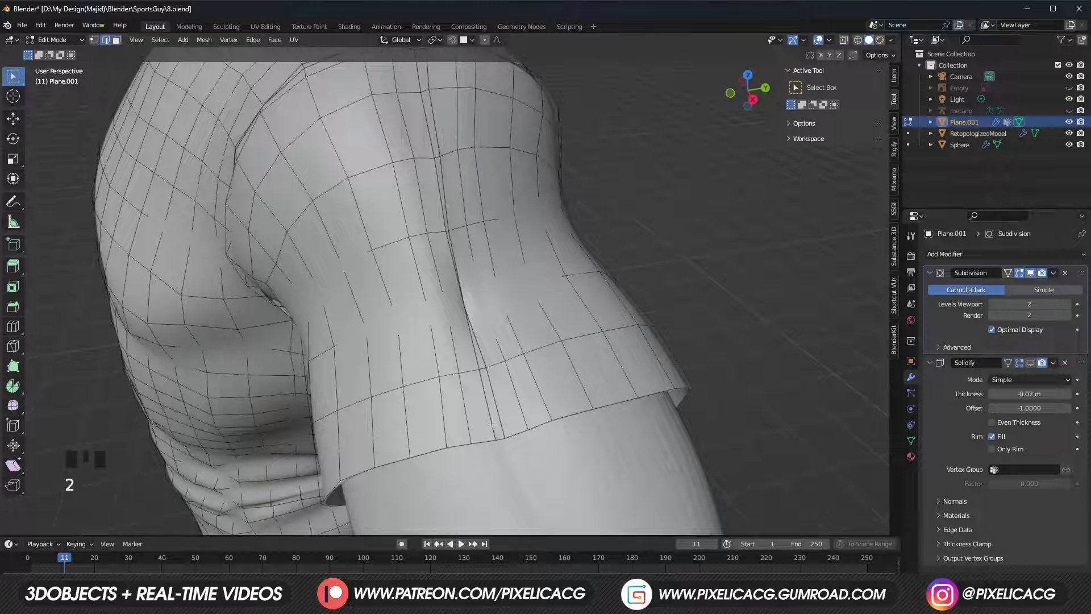
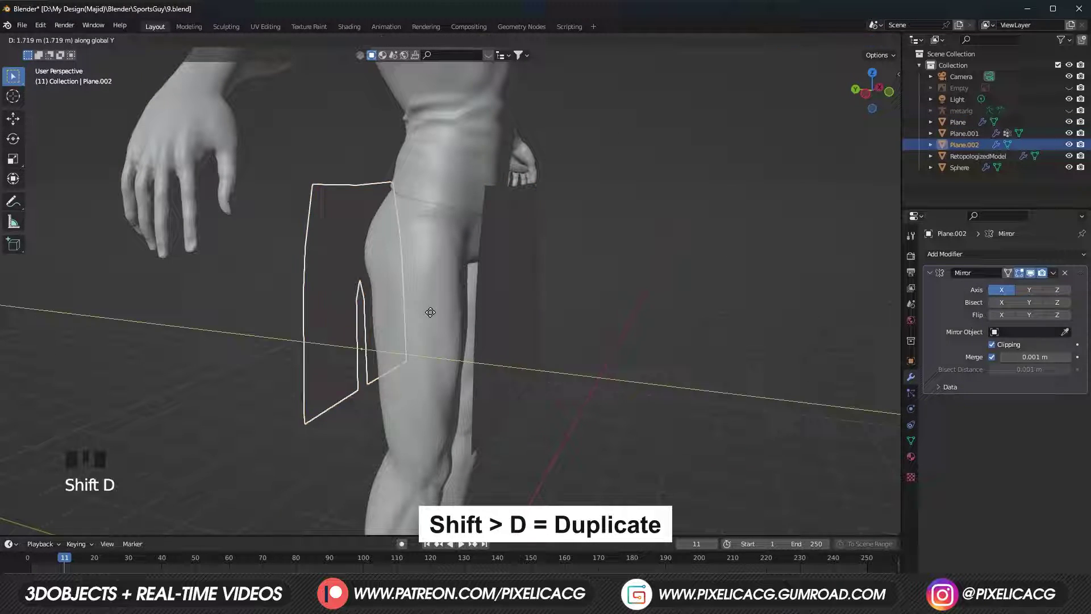
# Step: Mirror the duplicated shorts panel so it faces the opposite direction
pyautogui.press('ctrl+m')
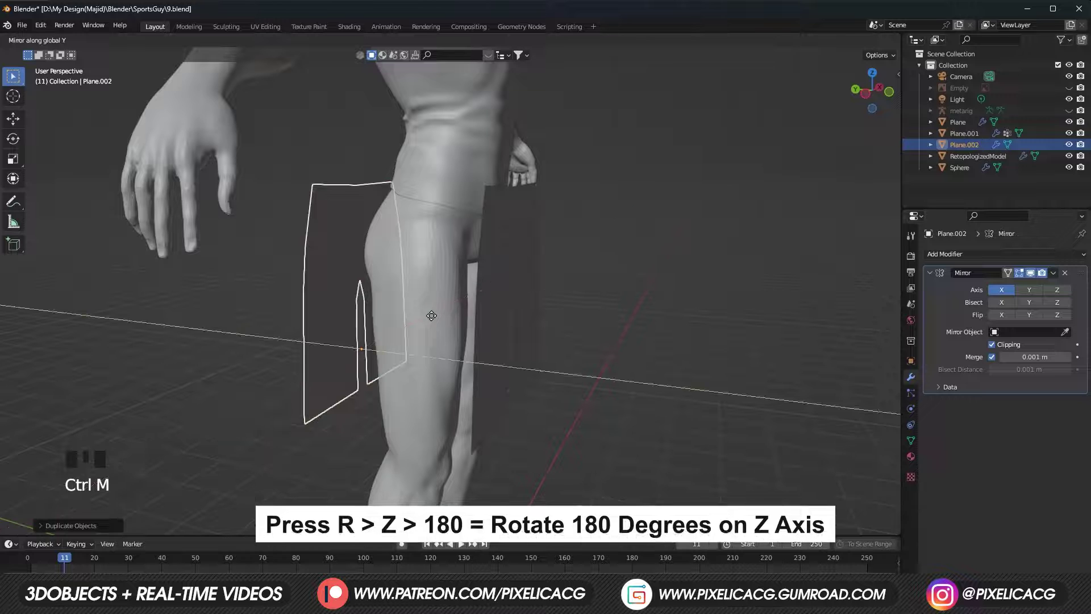
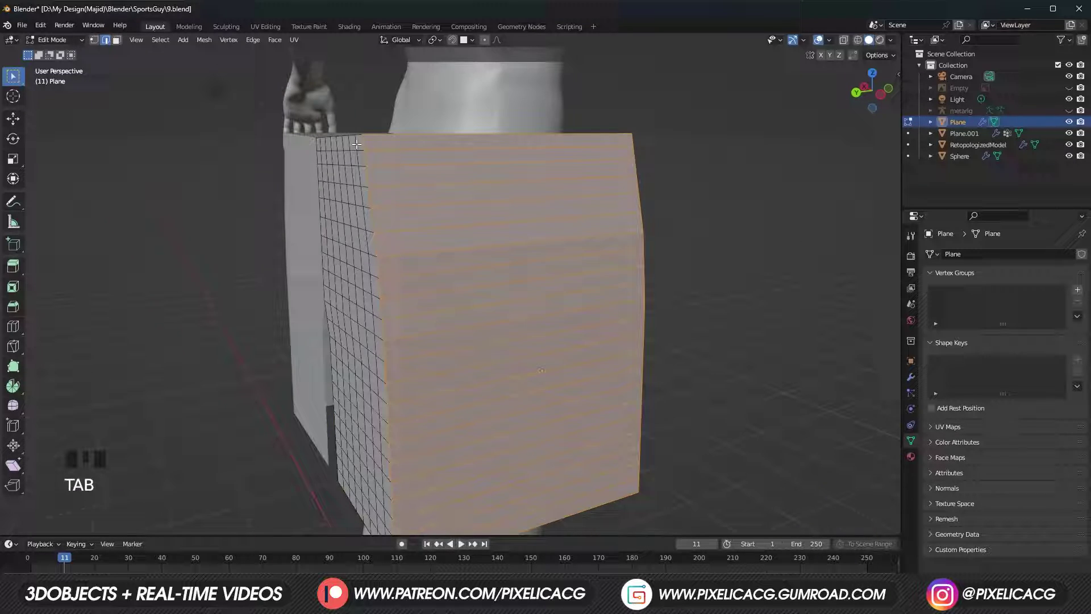
# Step: In face select mode, pick the top waist row of faces on the shorts mesh
pyautogui.press('3')
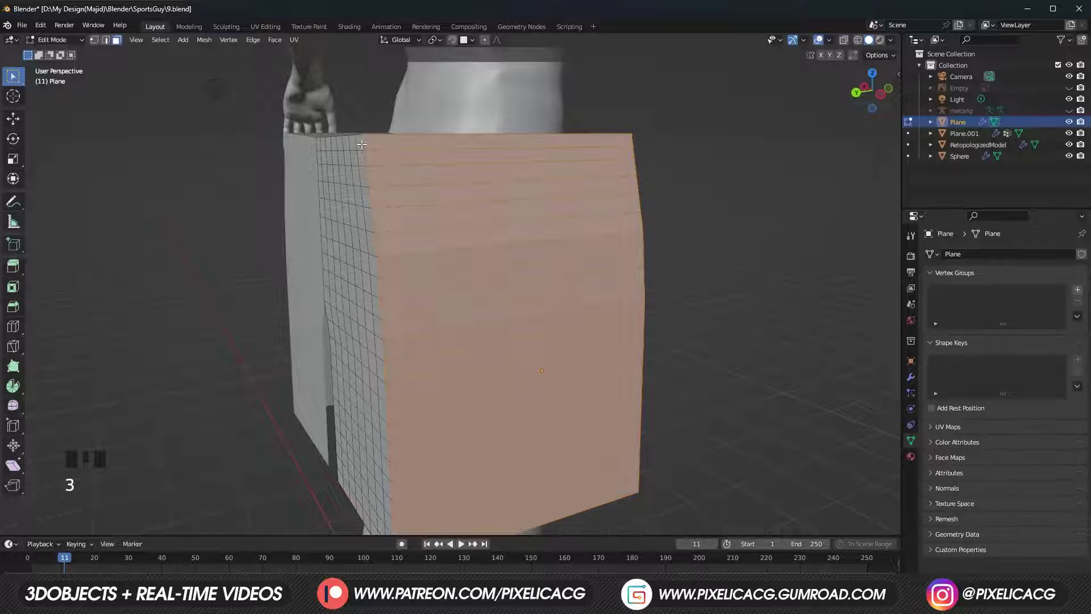
pyautogui.click(366, 142)
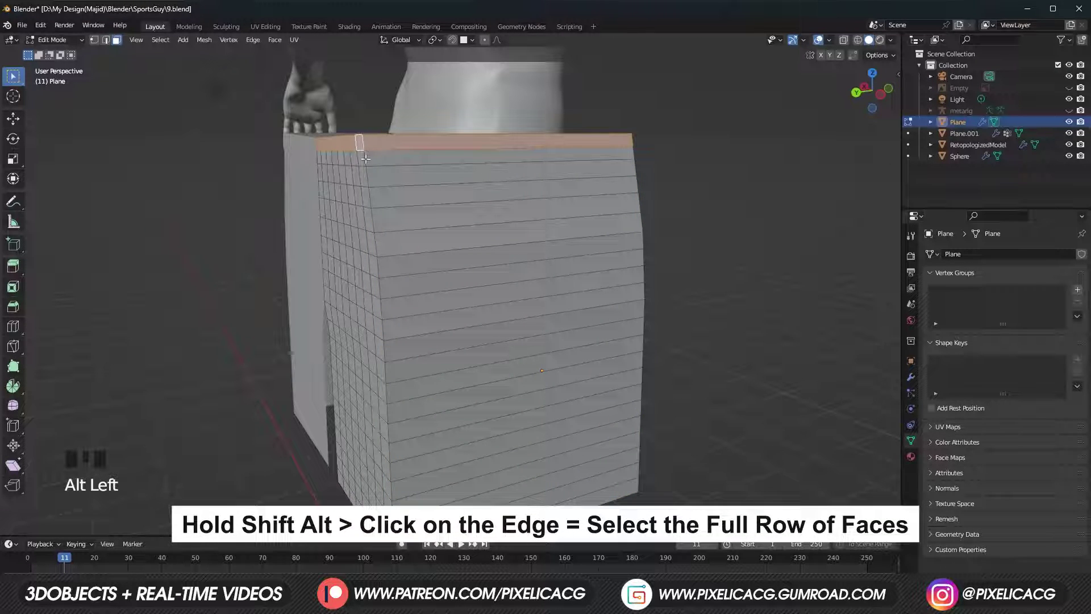
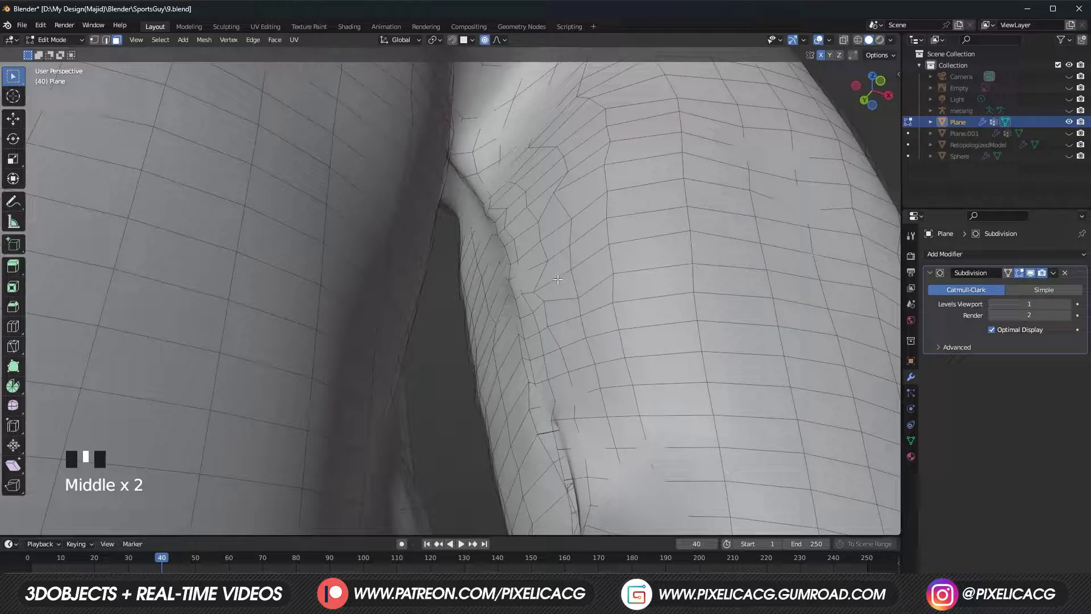
# Step: Extrude the shorts' vertical seam edge loop outward along its normals
pyautogui.press('ctrl+z')
pyautogui.click(537, 374)
pyautogui.scroll(-3)
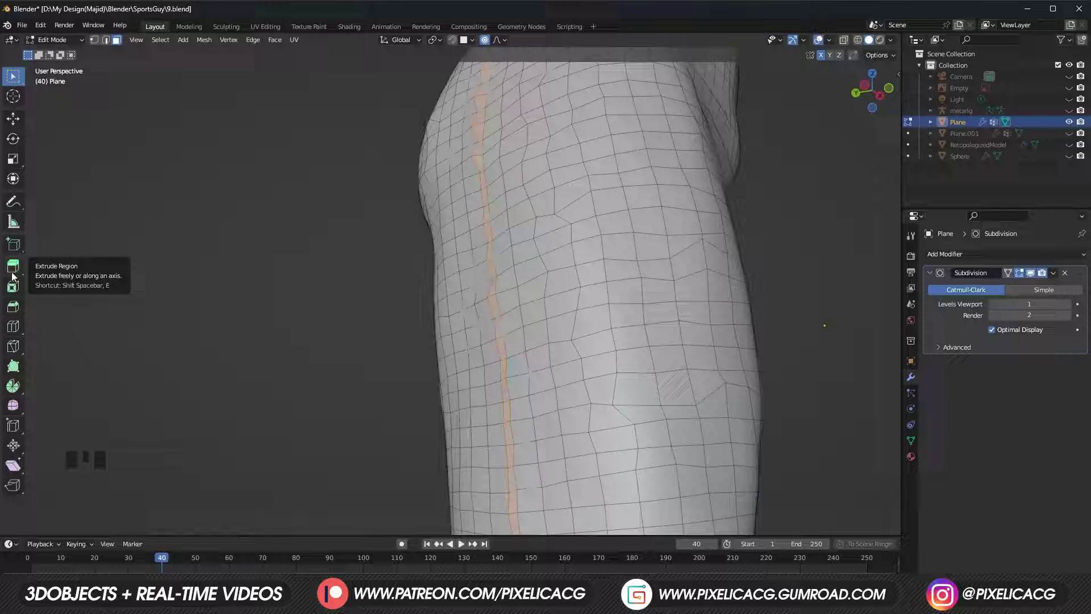
pyautogui.moveTo(15, 275); pyautogui.dragTo(91, 322)
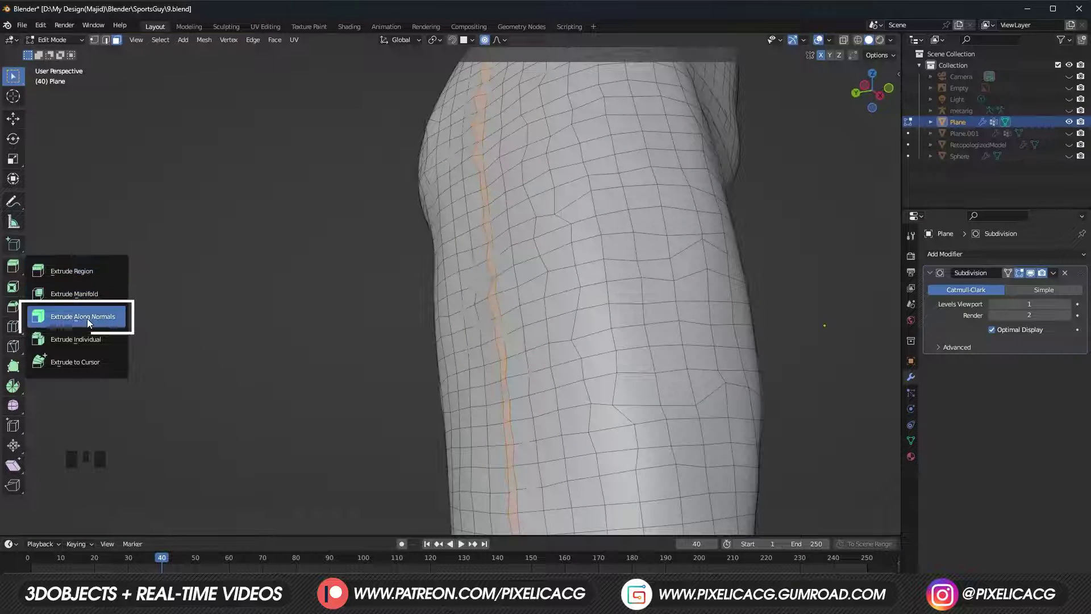
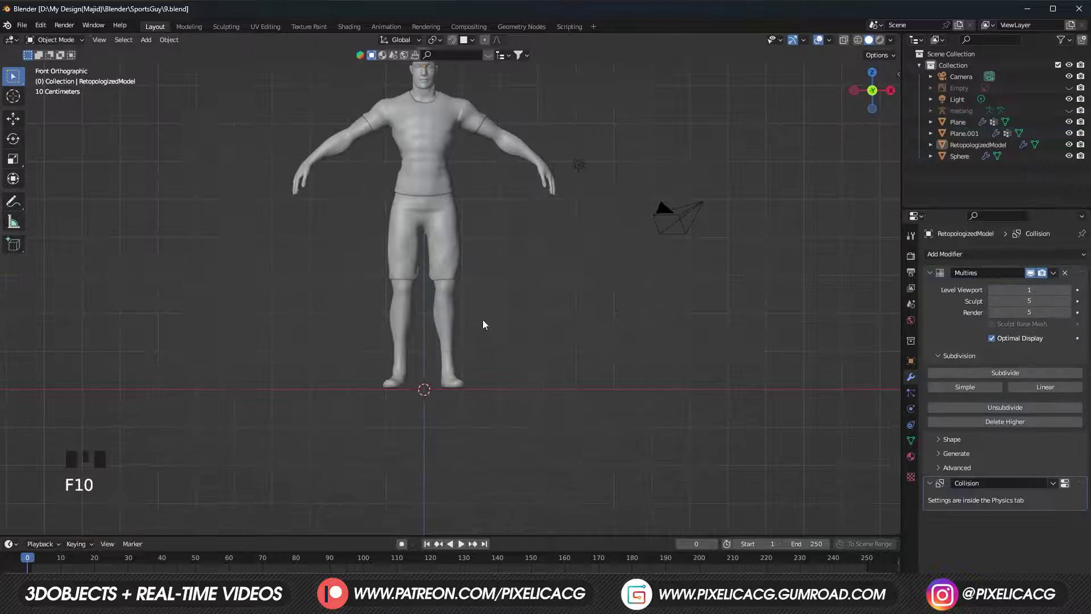
# Step: Add a new plane over the lower leg and rotate it upright
pyautogui.press('shift+a')
pyautogui.press('r')
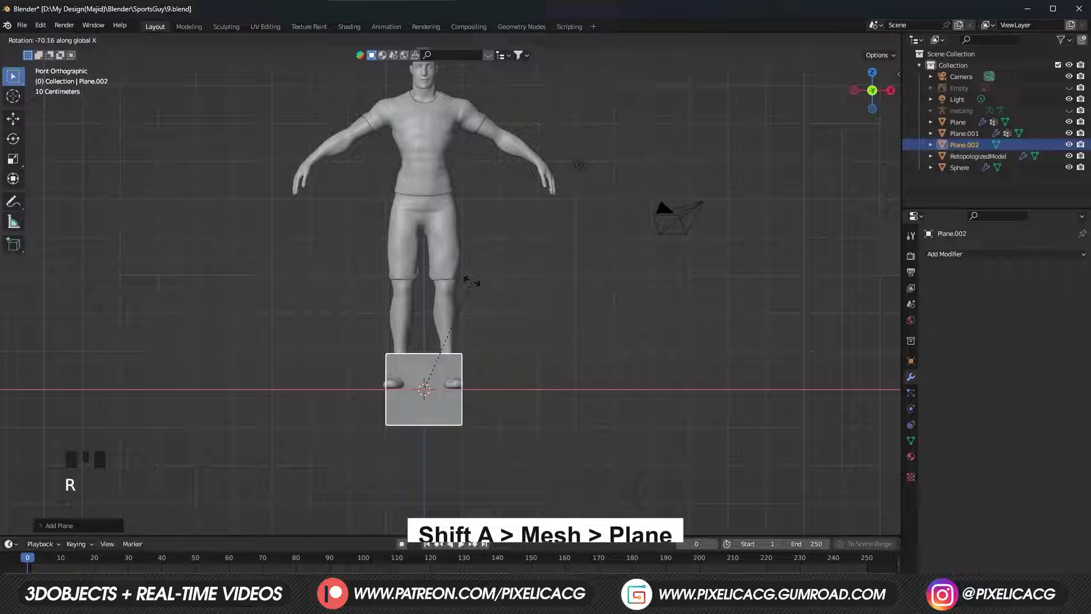